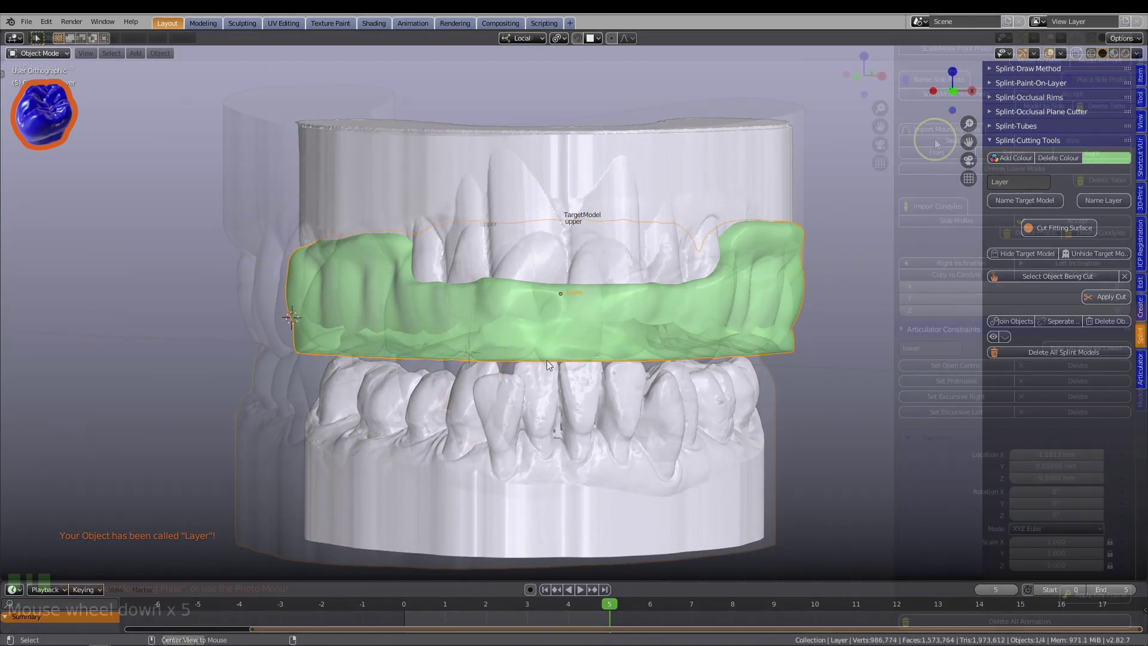
- Nudge the upper dental model sideways so its front edge rests on the mounting plate
drag(947, 132, 542, 225)
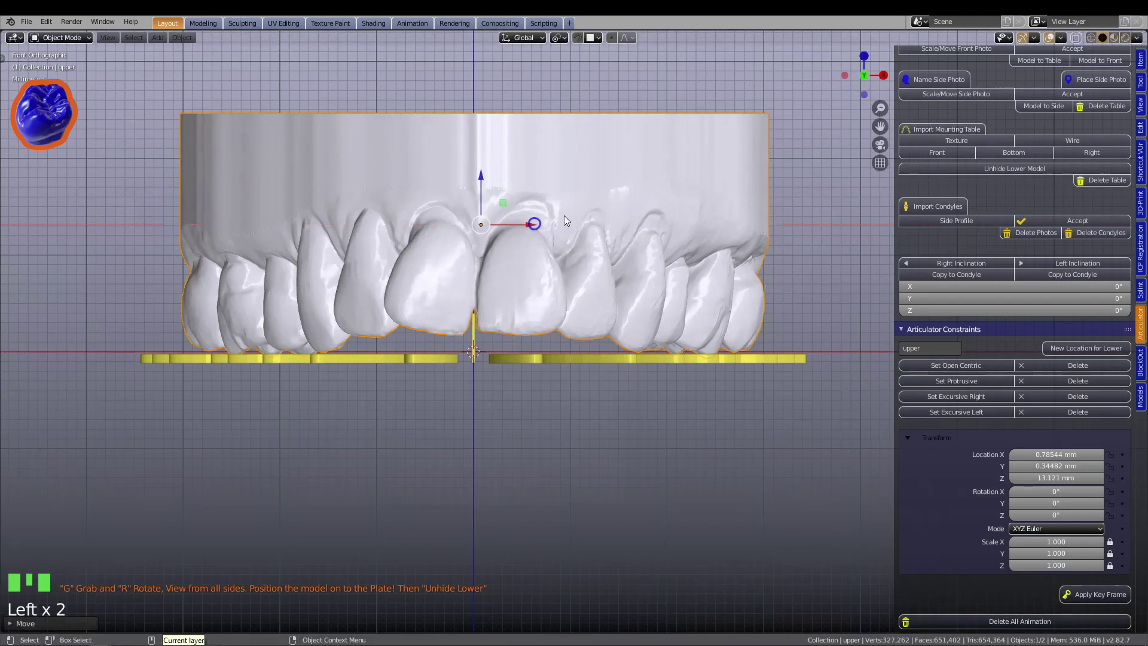
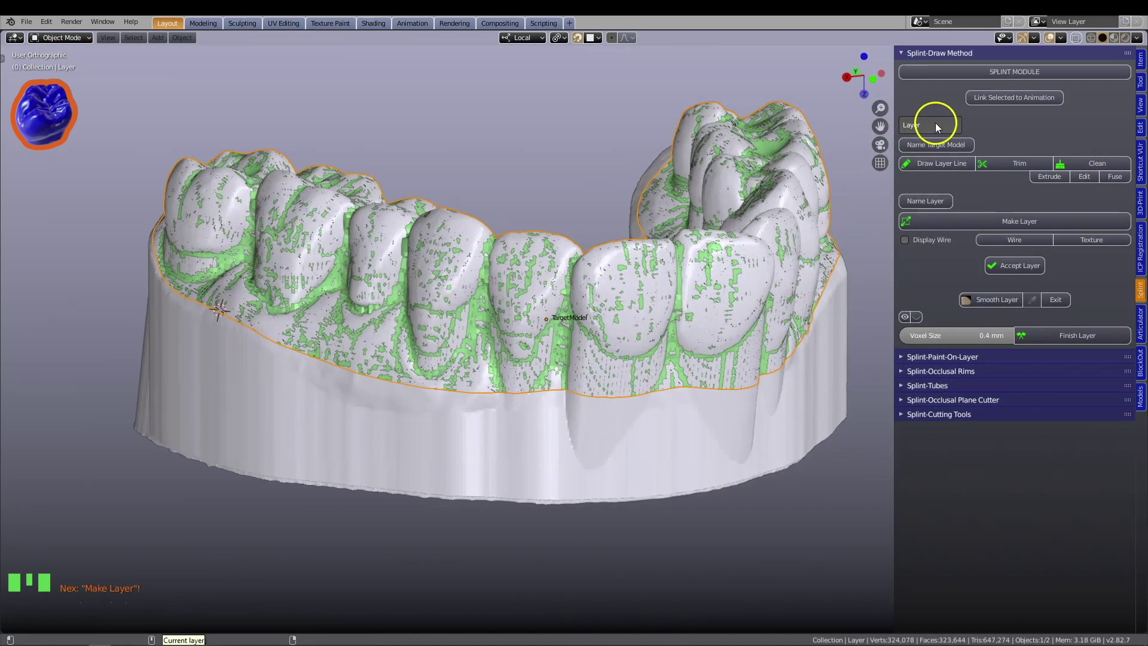
- Orbit to view the generated splint layer from above the tooth arch
drag(774, 261, 700, 267)
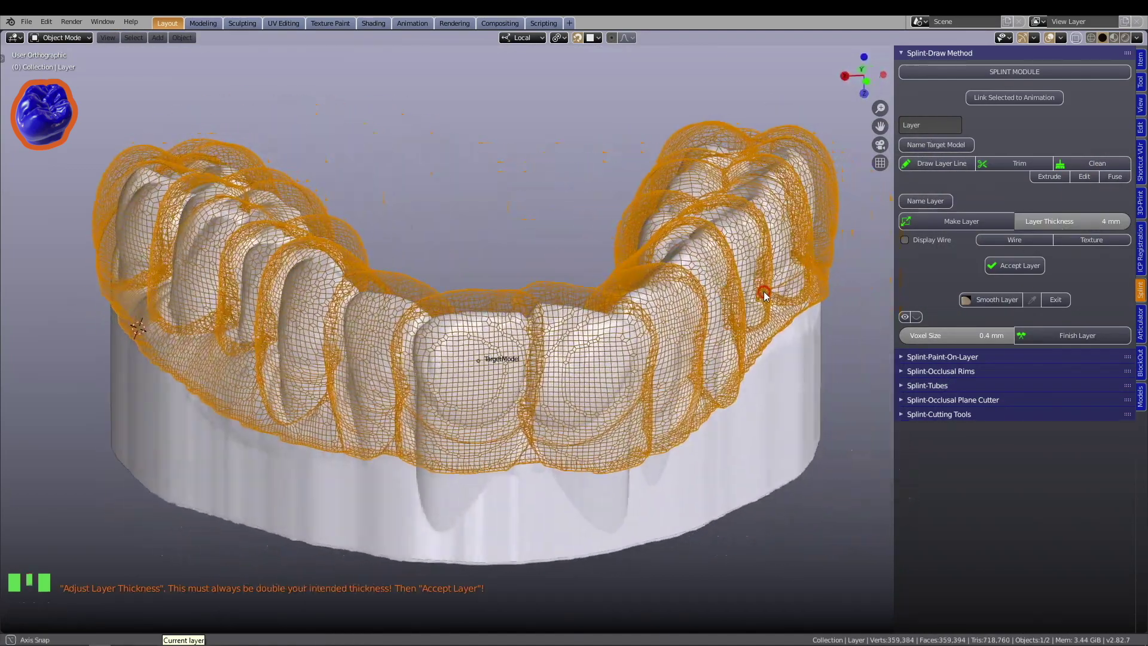
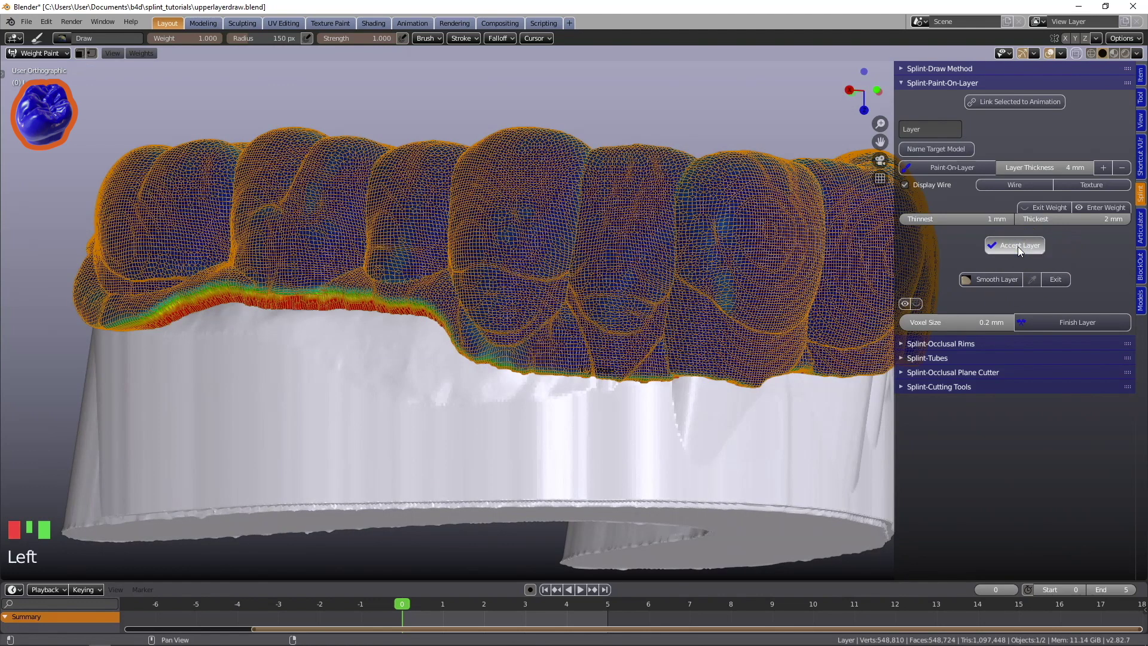
- Accept the painted layer, turning it into a solid green finished splint over the arch
scroll(down, 3)
drag(735, 270, 681, 278)
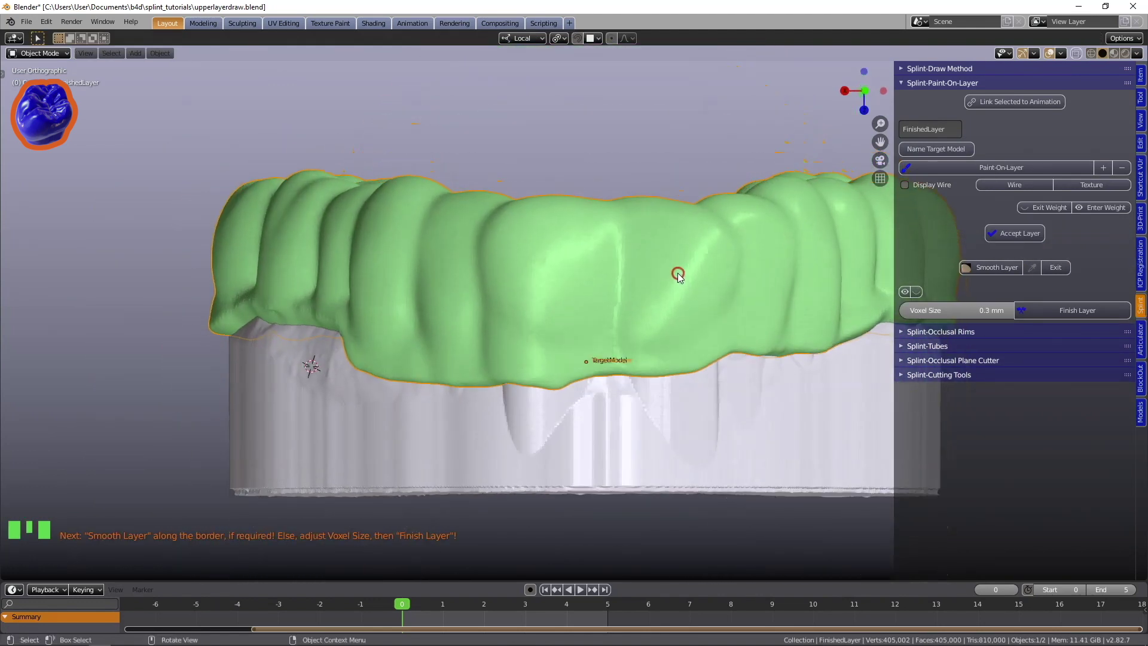
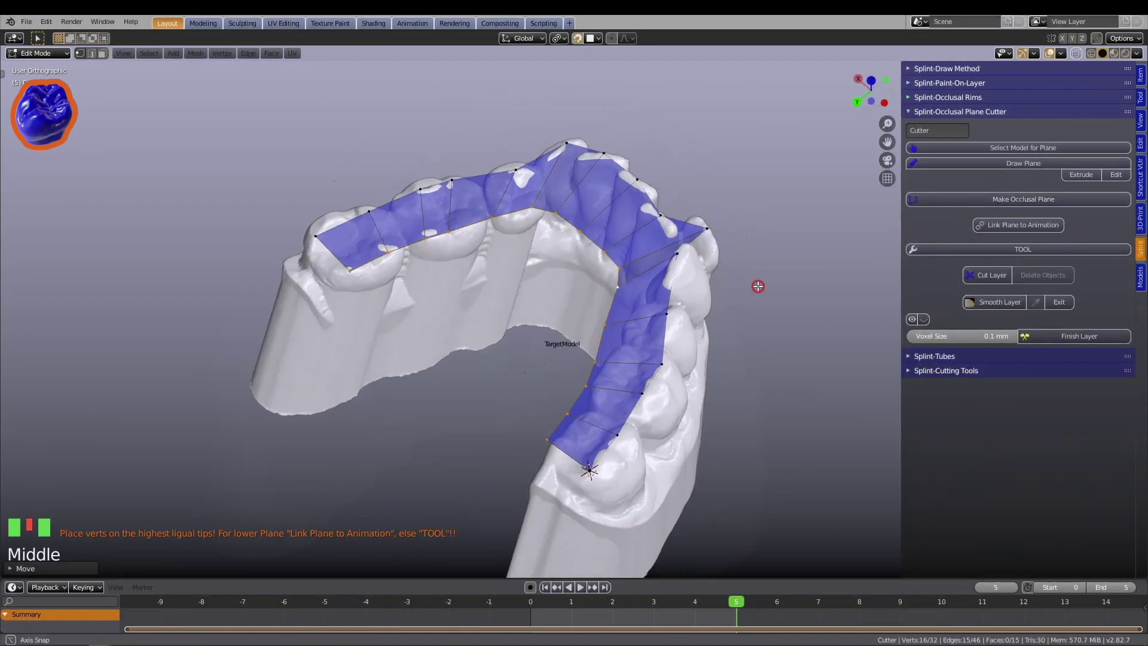
- Confirm the occlusal cutter plane's position so the splint layer is trimmed along it
scroll(up, 3)
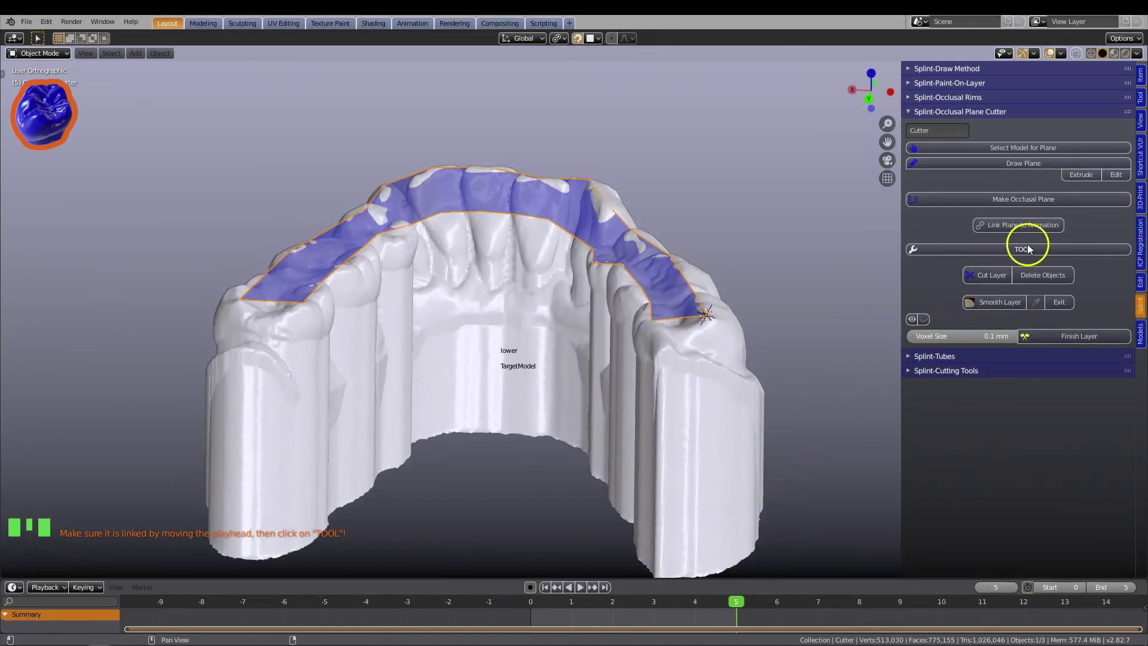
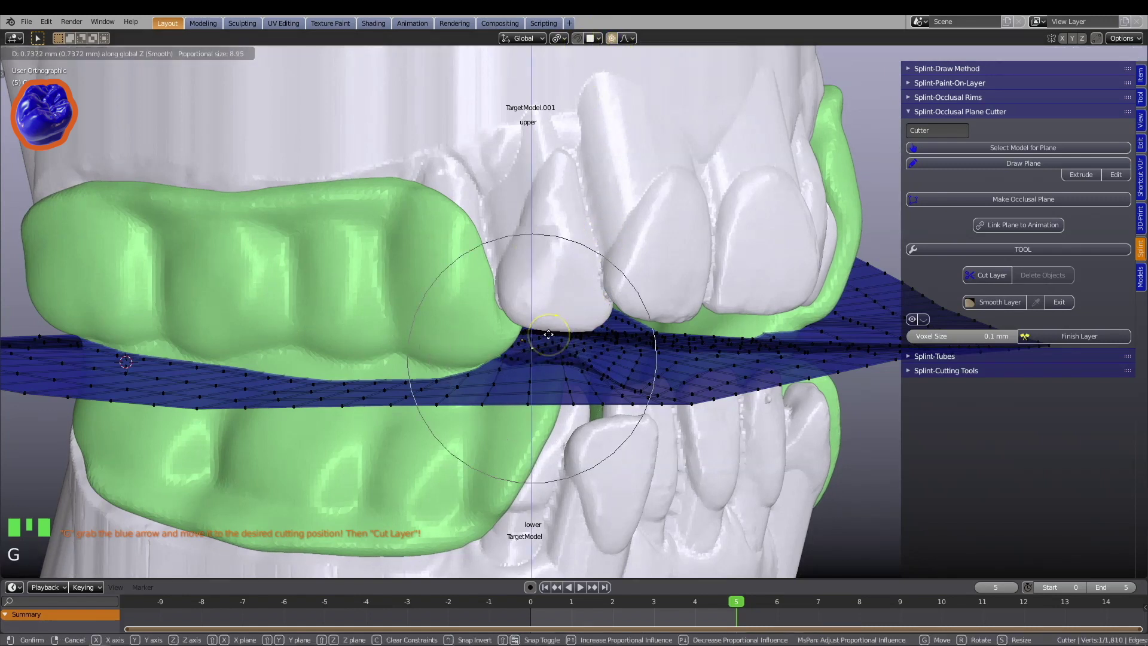
key(ctrl+i)
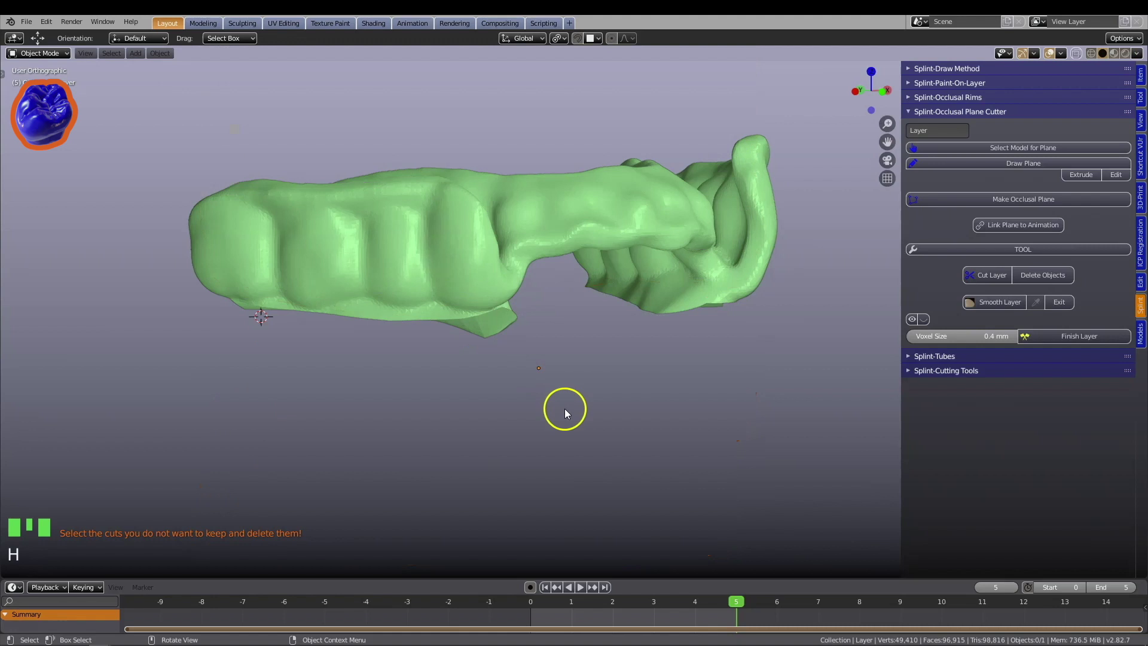